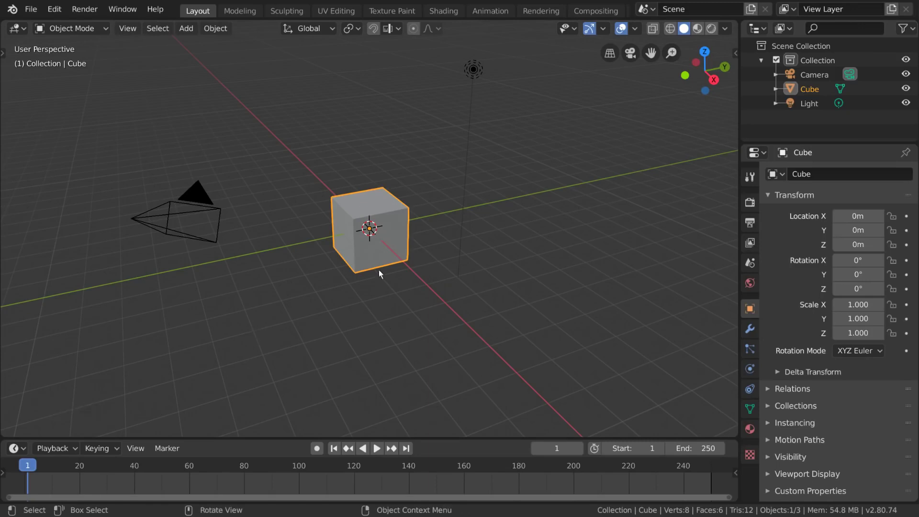
Step: Orbit the view around the cube to inspect it from several angles
middle_click(374, 289)
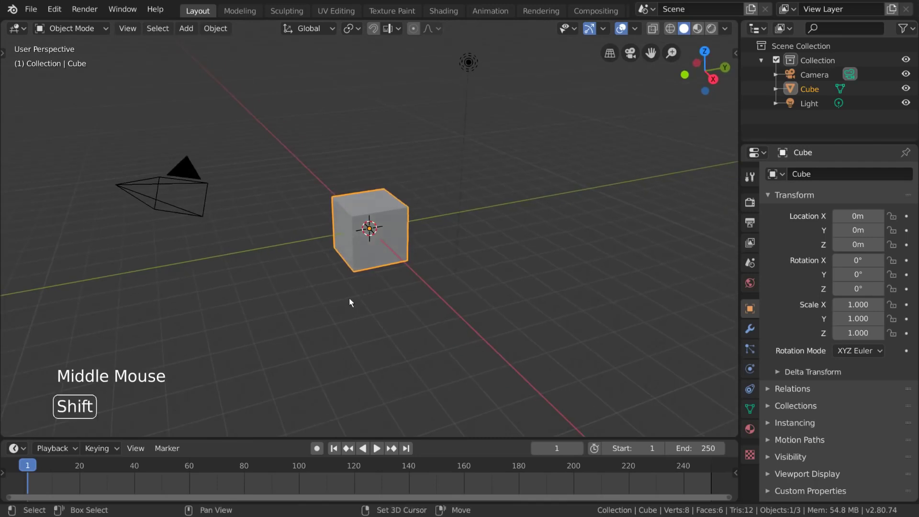
middle_click(352, 302)
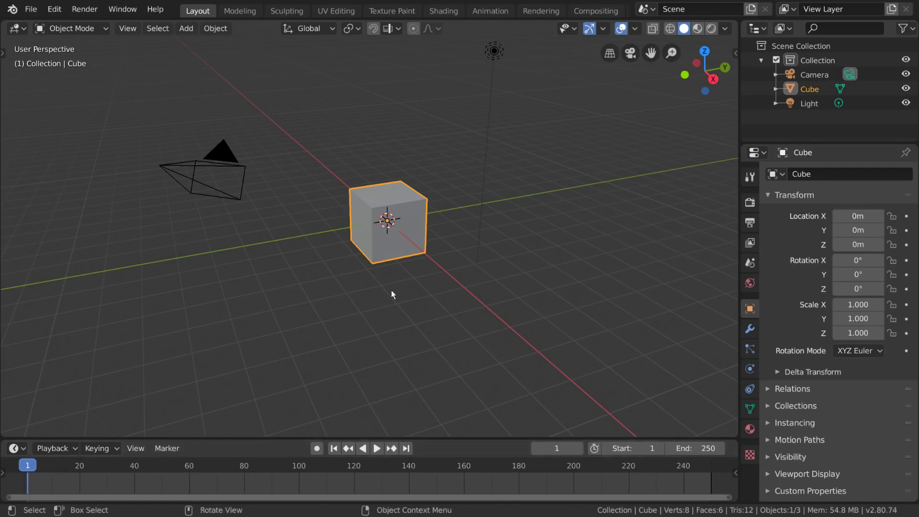
middle_click(422, 279)
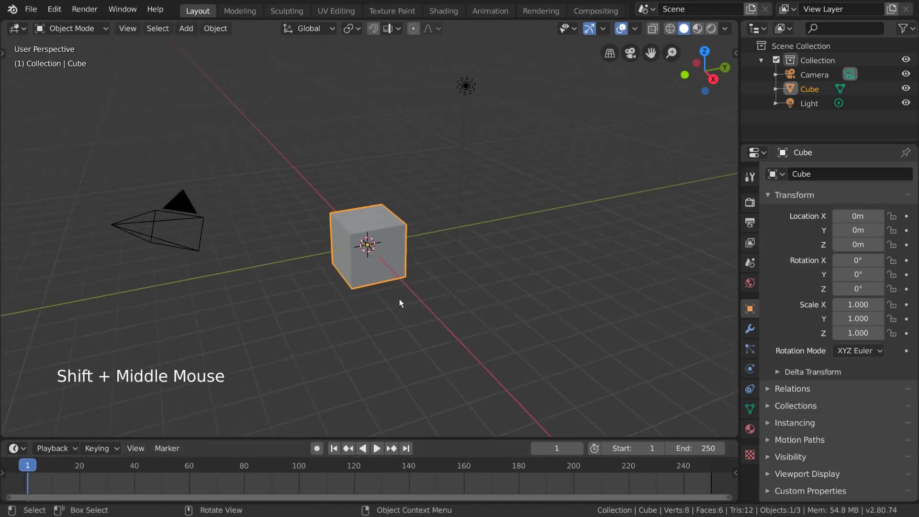
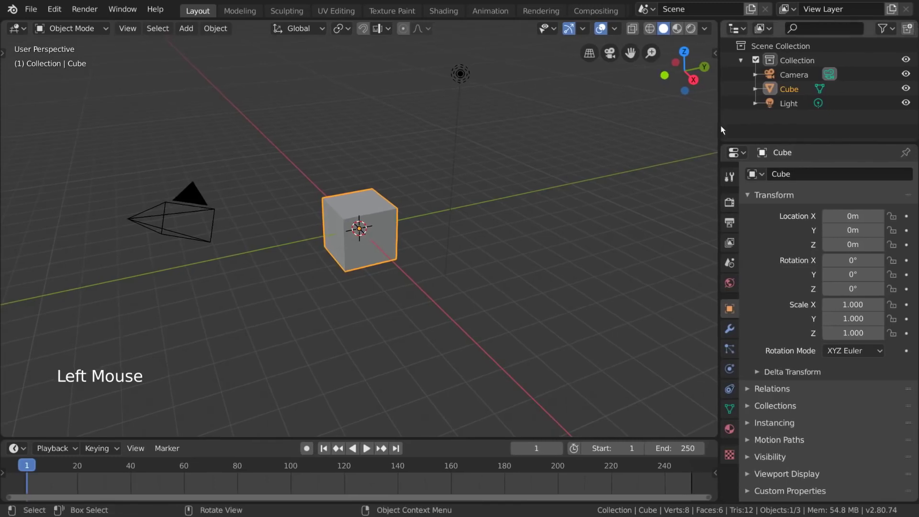
Step: Peek at the Editor Type list, then split the 3D view into two stacked viewports
click(738, 34)
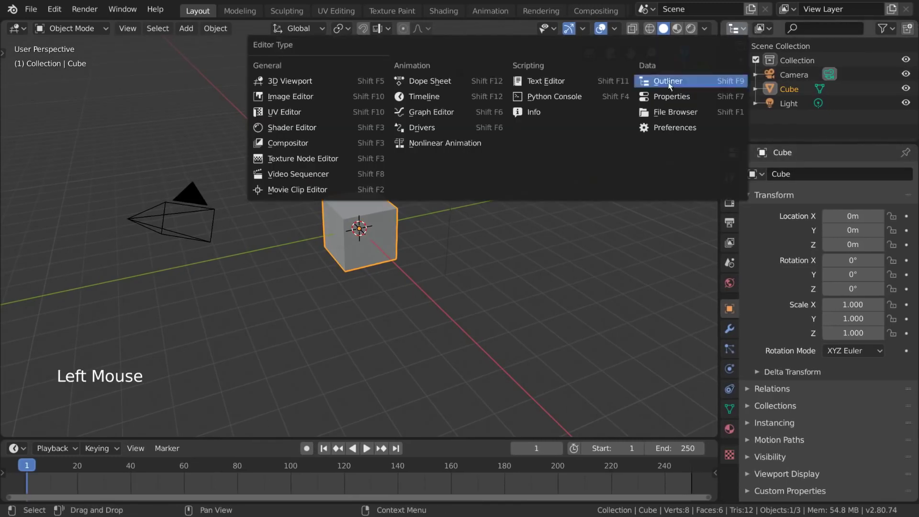
click(743, 32)
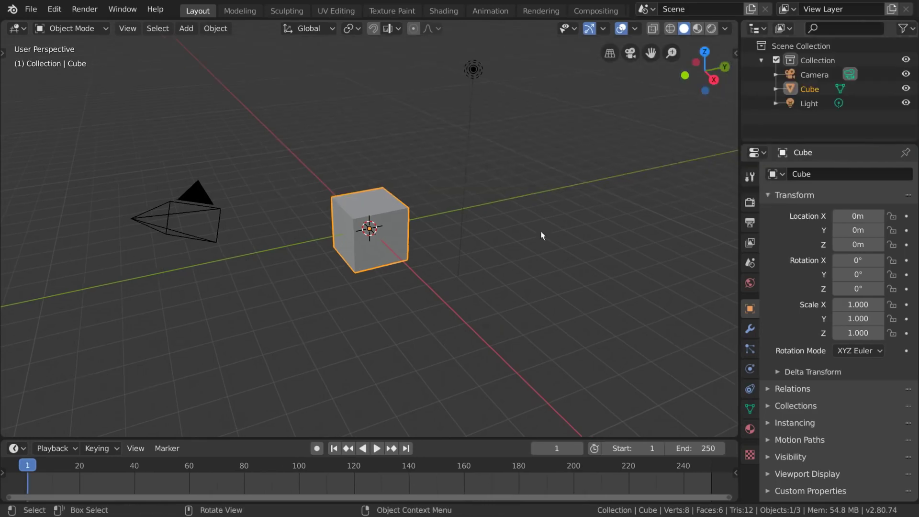
right_click(743, 119)
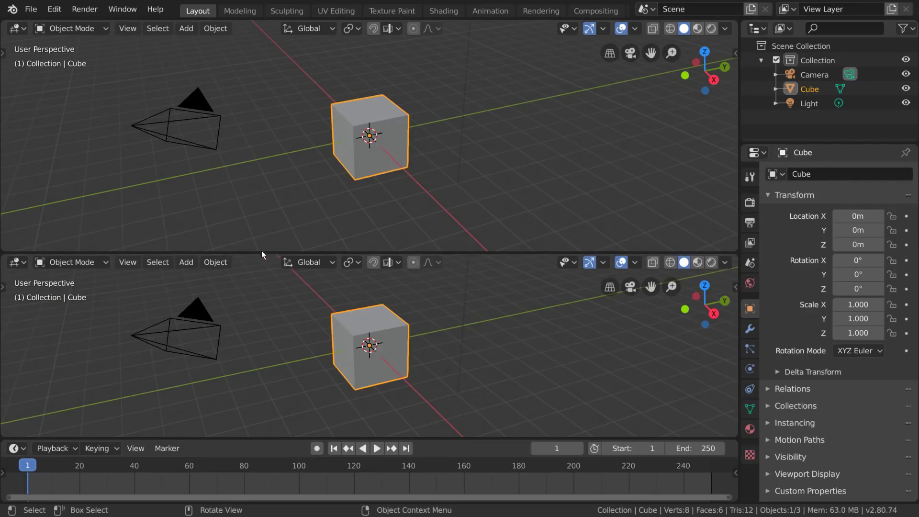
Step: Join the two viewports back into a single 3D view of the cube
right_click(260, 256)
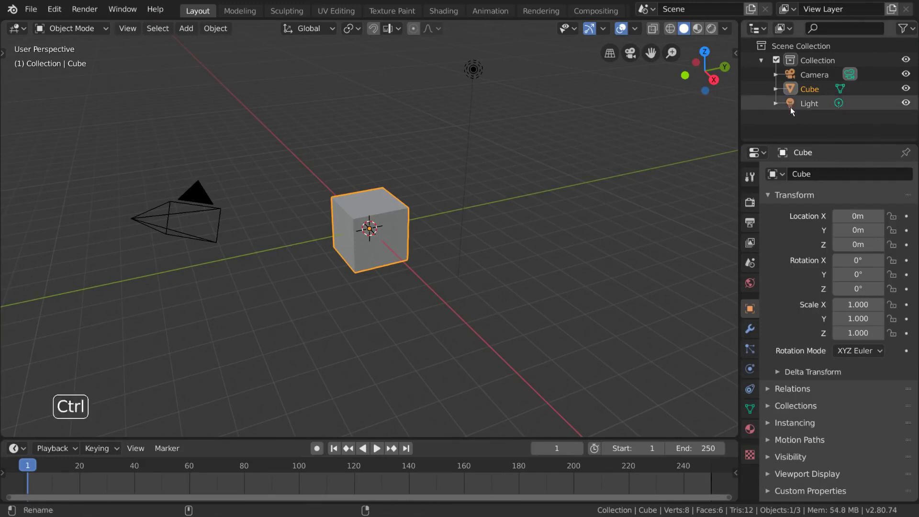
key(ctrl+space)
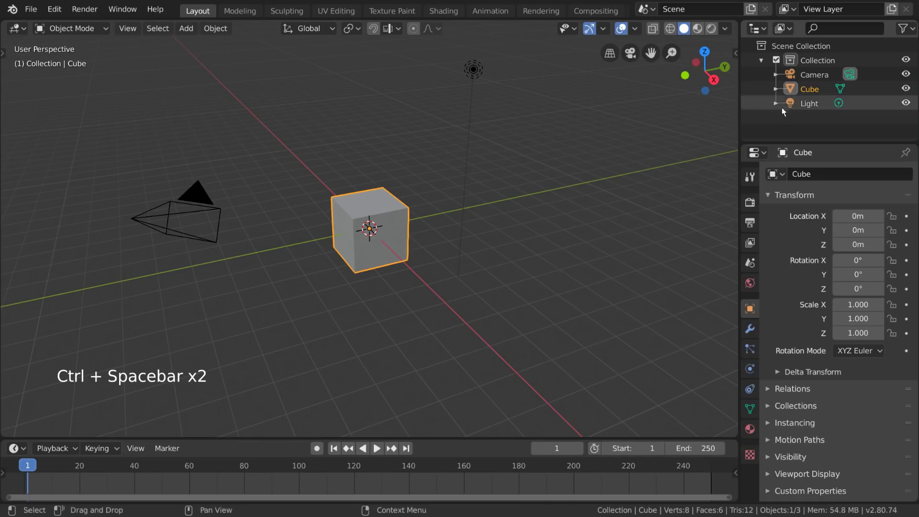
key(ctrl+space)
key(ctrl+space)
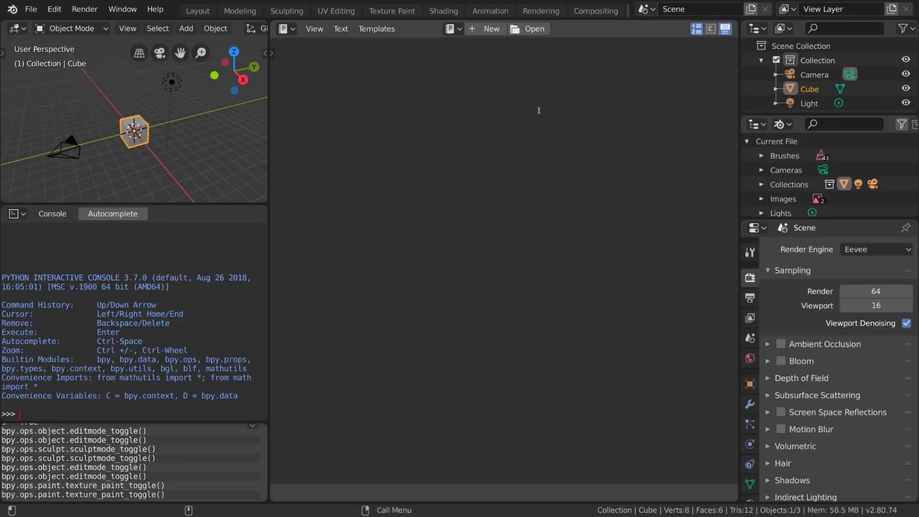
key(ctrl+Page_Down)
click(544, 115)
key(ctrl+Page_Down)
key(ctrl+Page_Up)
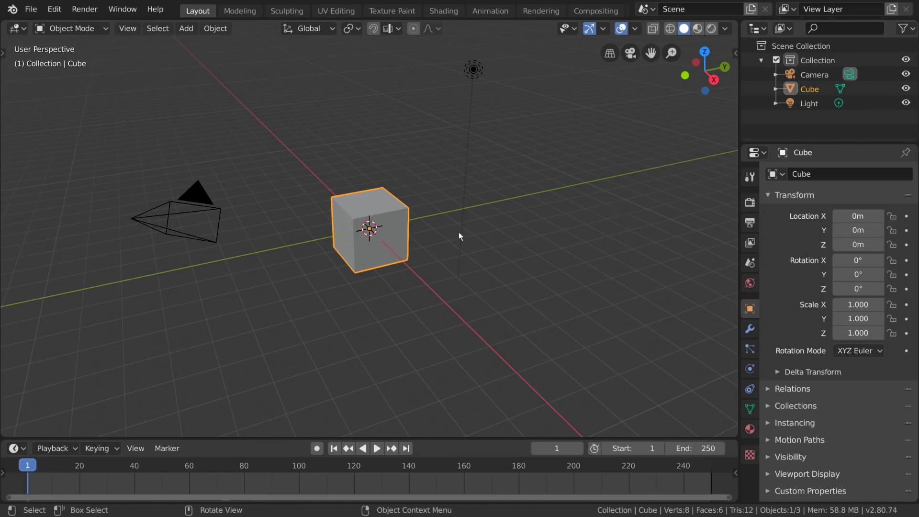
click(474, 159)
click(408, 227)
click(204, 200)
click(355, 211)
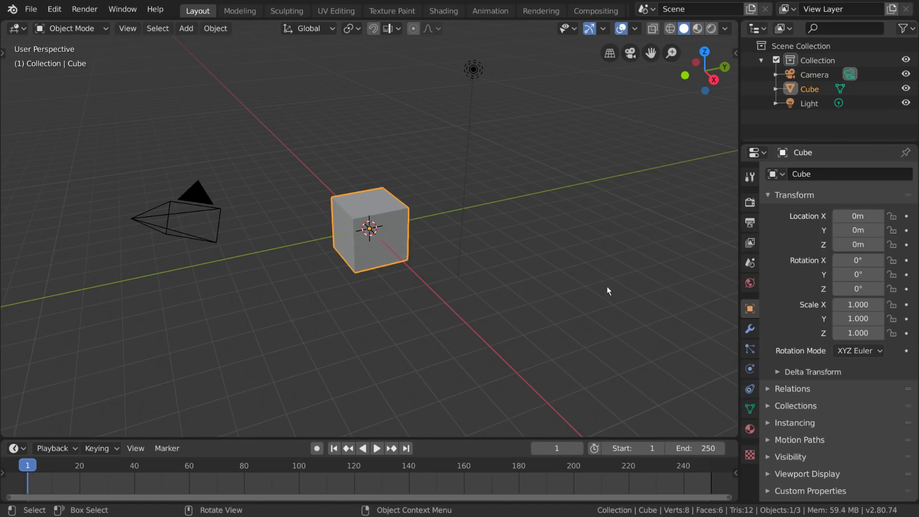
Step: Show the tool shelf alongside the 3D viewport (T)
key(t)
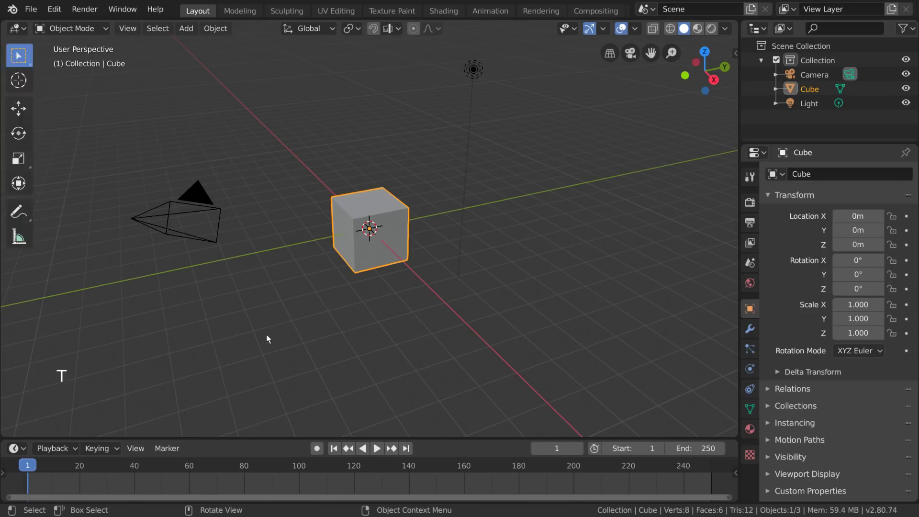
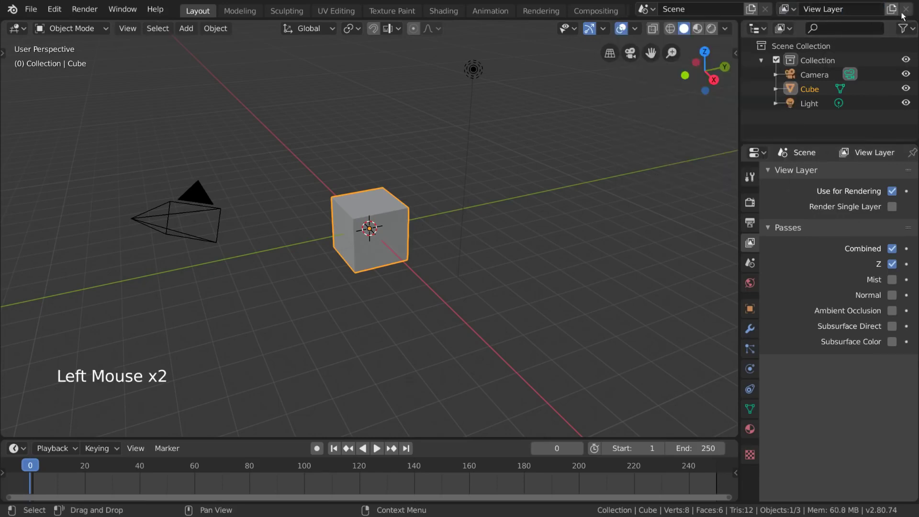
Step: Switch the properties to the View Layer settings with Combined and Z passes
click(897, 14)
Step: Browse the Outliner entries: the Collection, its contents and the Cube
click(798, 14)
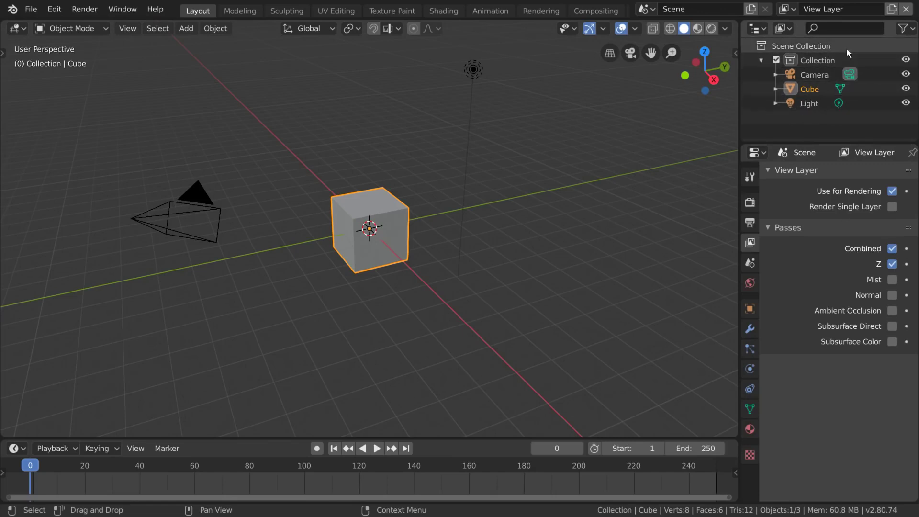
click(836, 65)
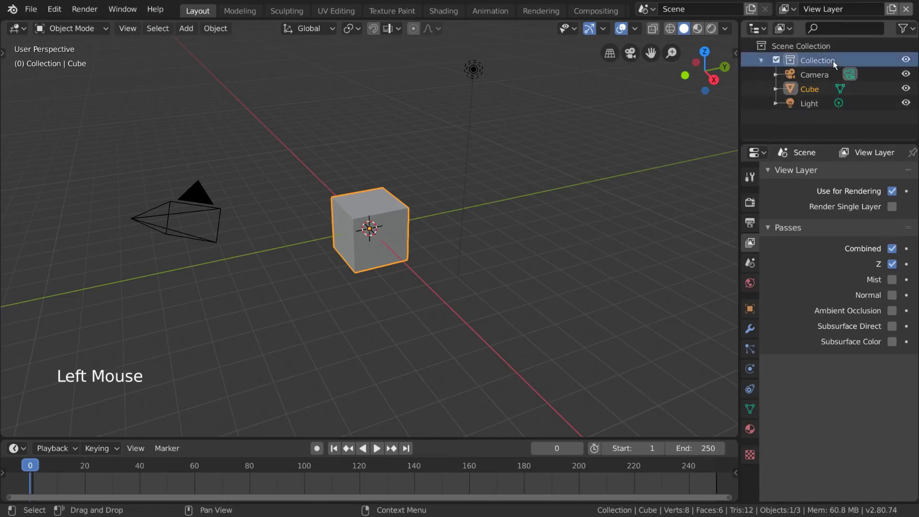
click(818, 76)
click(817, 58)
click(821, 96)
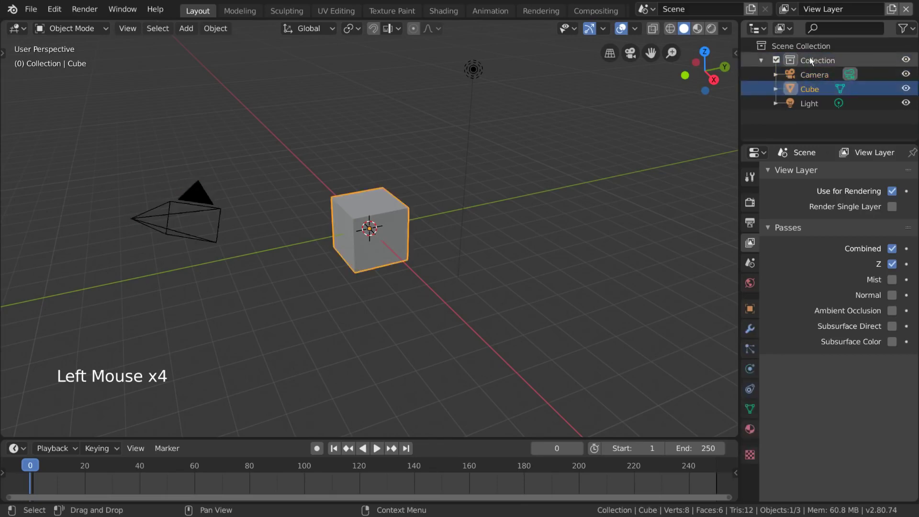
Step: Rename the Collection holding Camera, Cube and Light to 'Character'
click(782, 63)
click(781, 63)
double_click(816, 63)
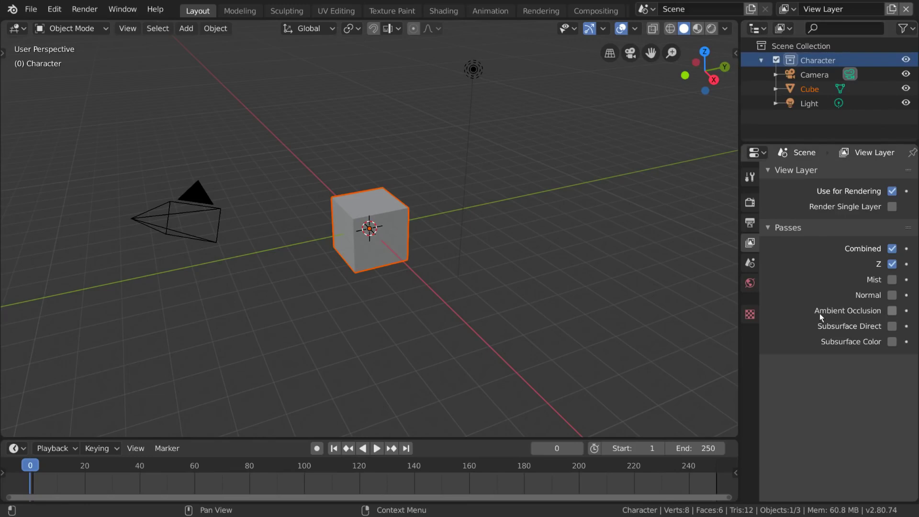
Step: Select the Cube and show the Scene settings with camera, gravity and Rigid Body World
click(821, 91)
click(755, 265)
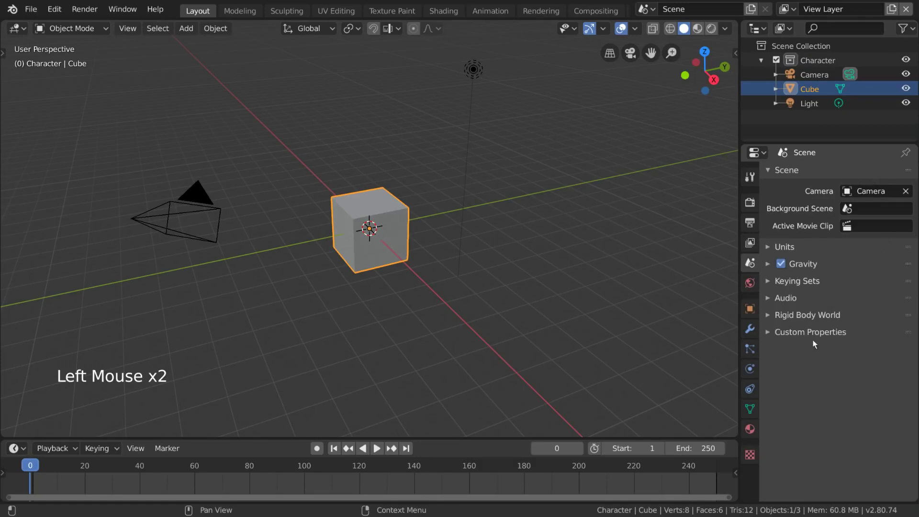
double_click(788, 268)
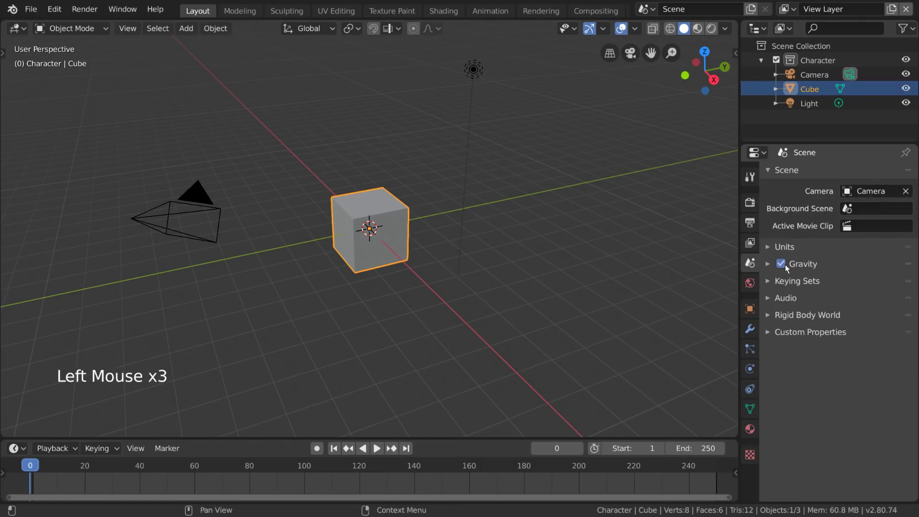
click(839, 317)
click(838, 316)
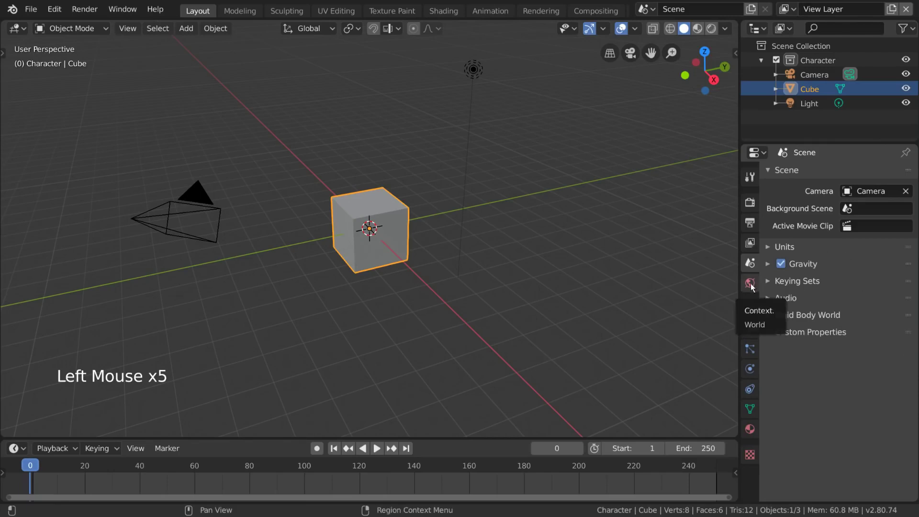
Step: Show the World settings and set its Volume to Volume Scatter, density 1.000
click(753, 286)
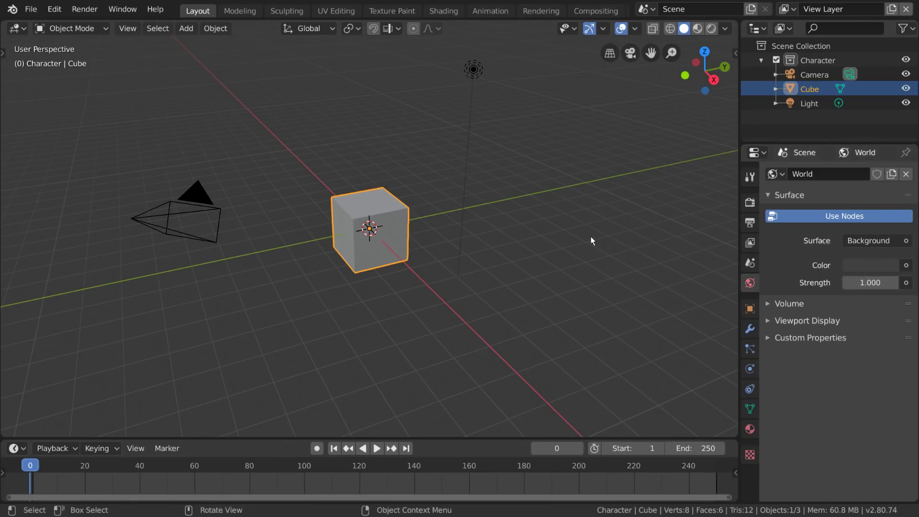
click(798, 306)
click(870, 334)
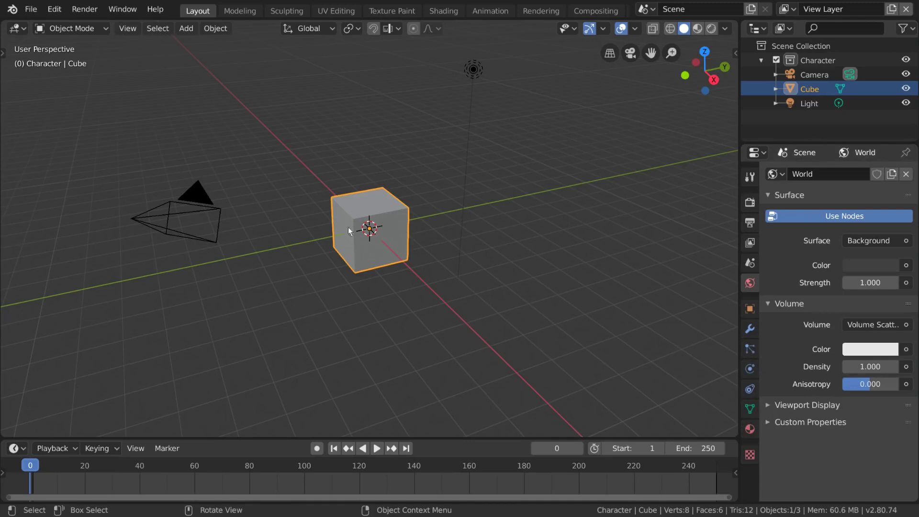
click(386, 221)
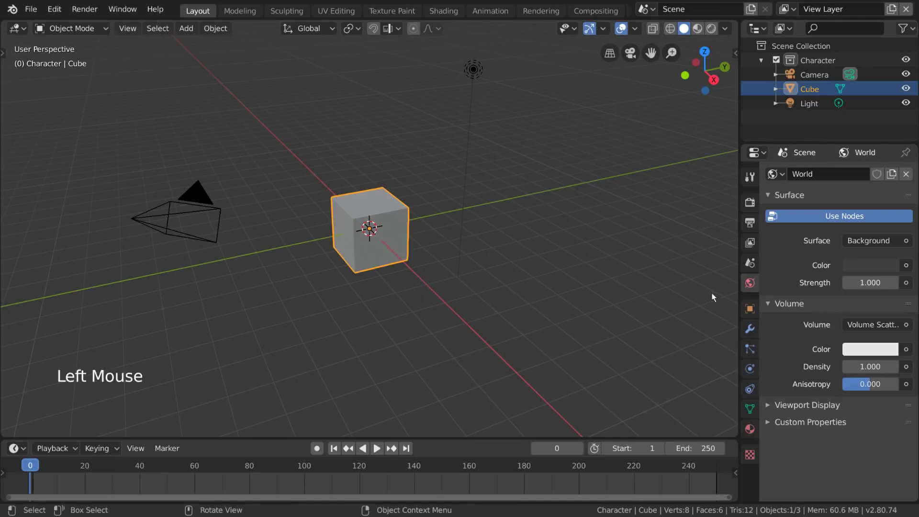
Step: Browse the Cube's Object properties panels down through relations and visibility
click(748, 313)
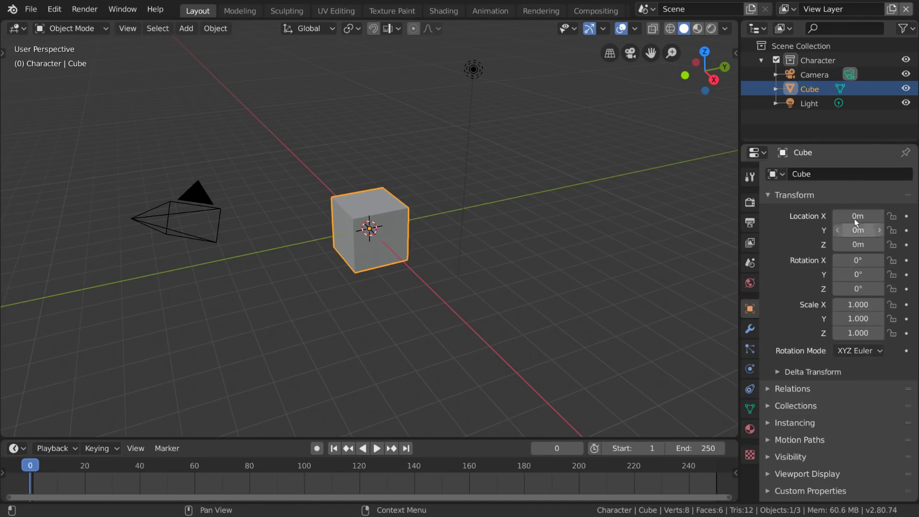
scroll(down, 3)
click(805, 390)
scroll(down, 3)
click(816, 431)
click(809, 466)
scroll(down, 3)
Step: Show the Cube's modifier settings, still empty
click(753, 333)
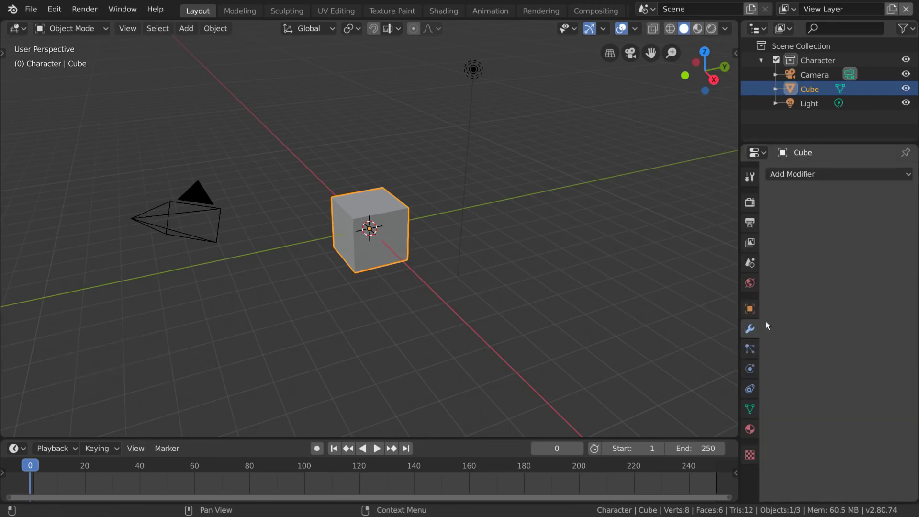
Step: Add Bevel and Subdivision Surface modifiers, Bevel ordered first, and collapse both
click(826, 175)
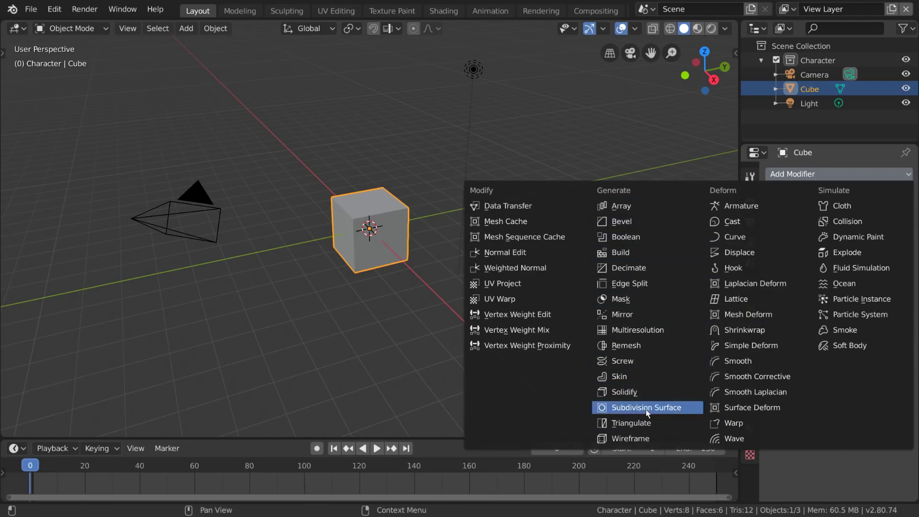
click(852, 182)
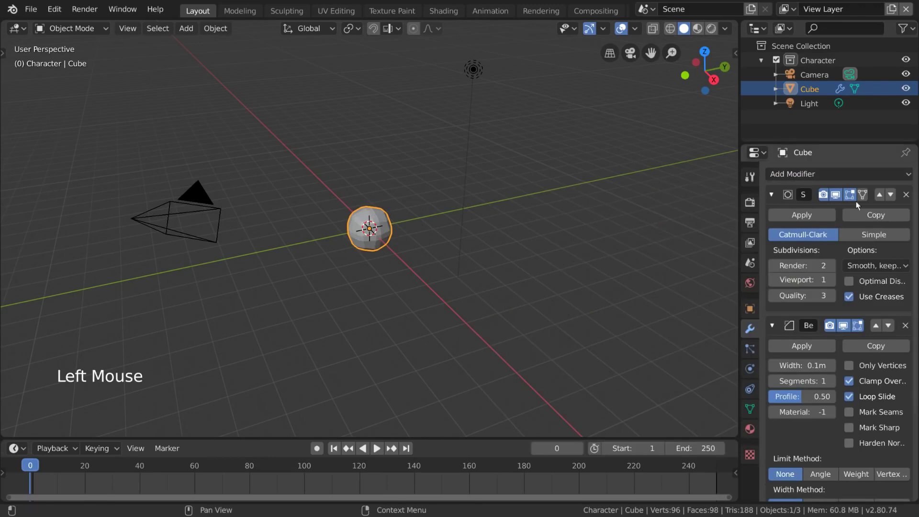
click(894, 197)
click(894, 196)
click(895, 196)
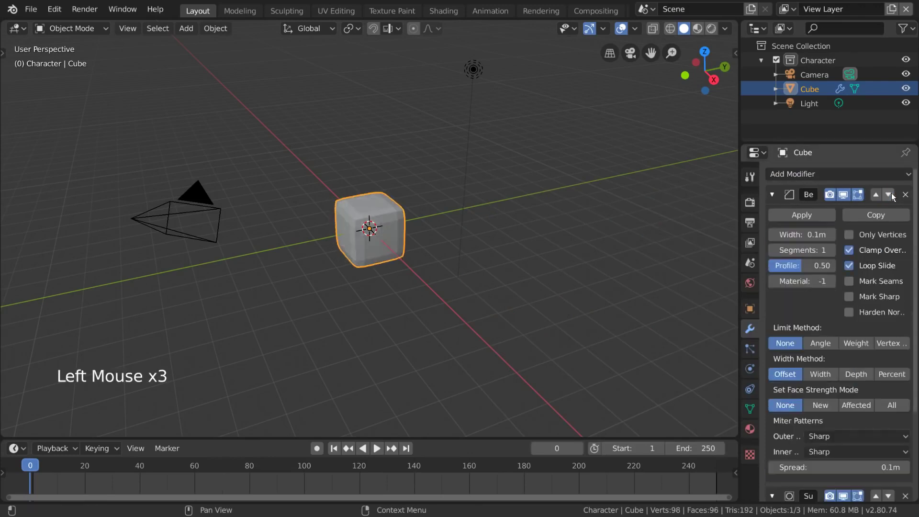
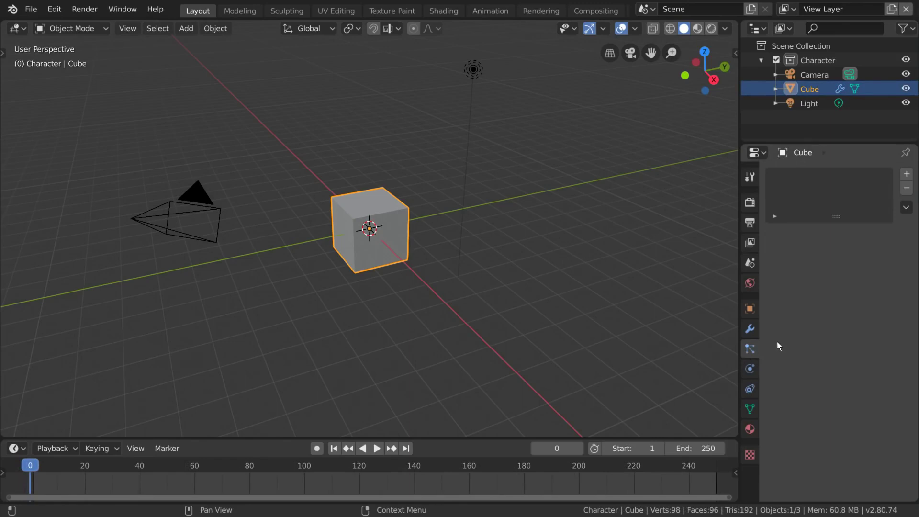
Step: Show the Cube's particle properties with its empty particle system list
click(910, 178)
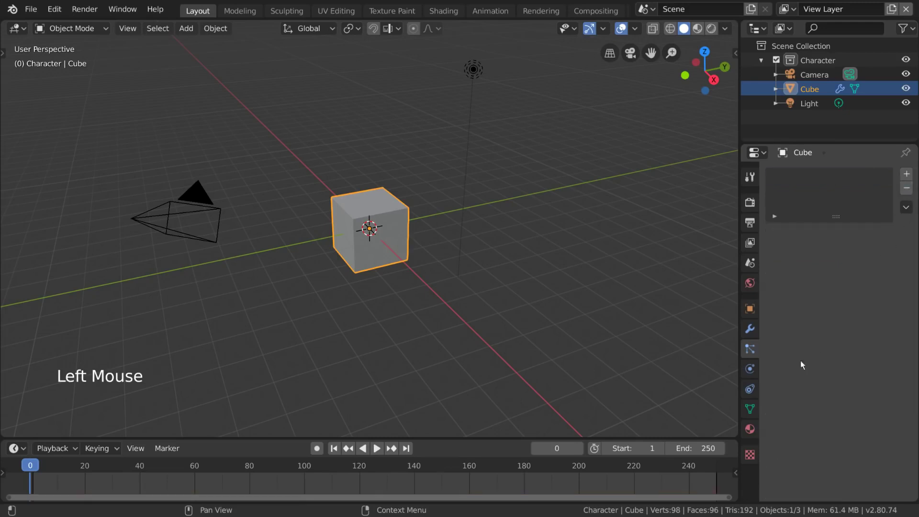
click(751, 370)
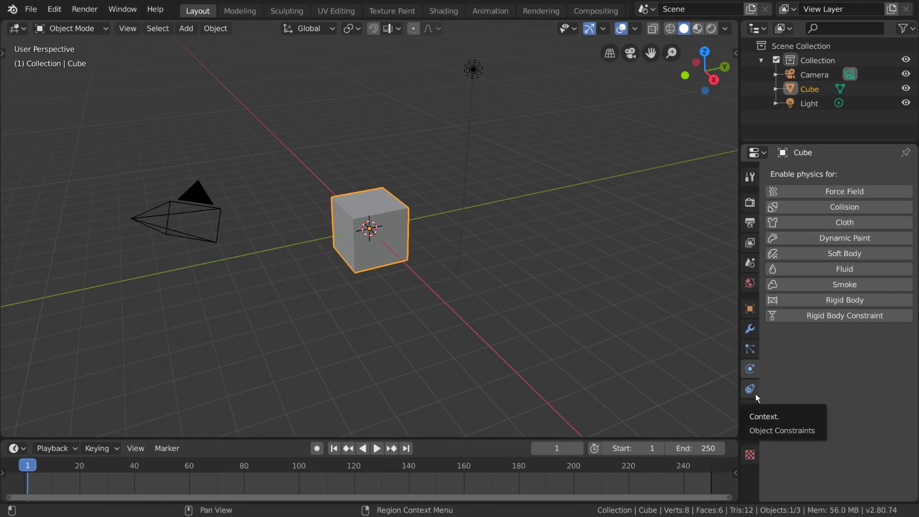
Step: Add a Copy Location constraint on the Cube targeting the Camera, then remove it again
click(757, 399)
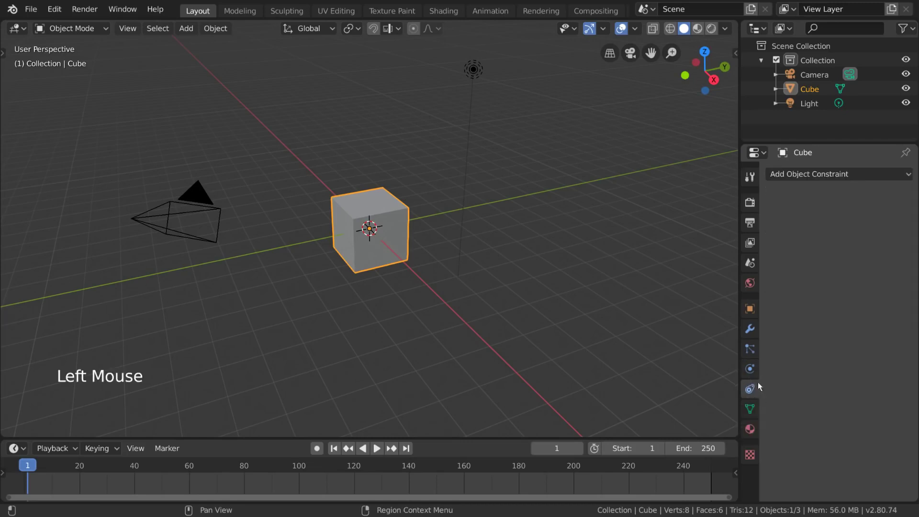
click(872, 179)
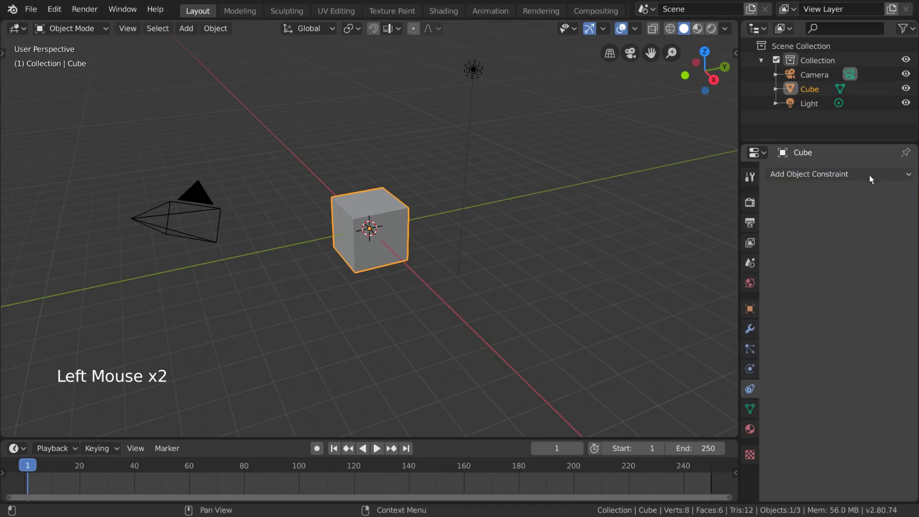
click(757, 332)
click(755, 389)
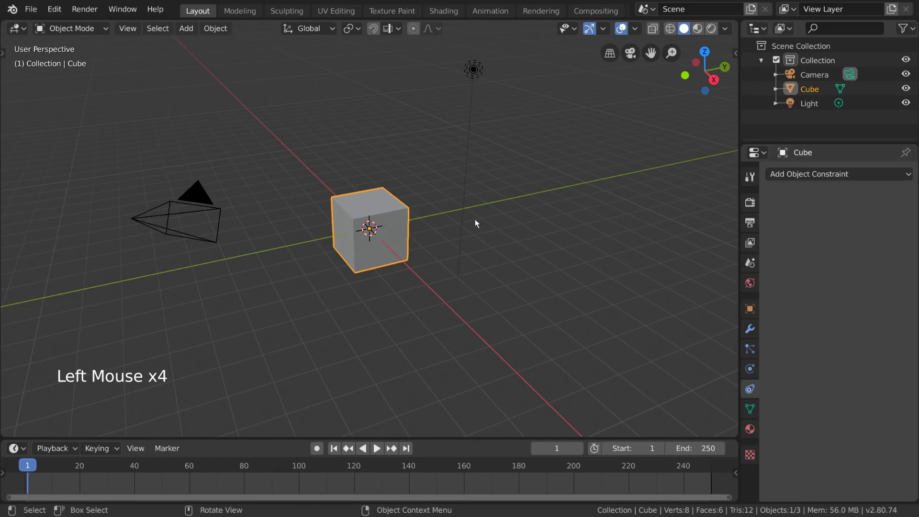
click(847, 175)
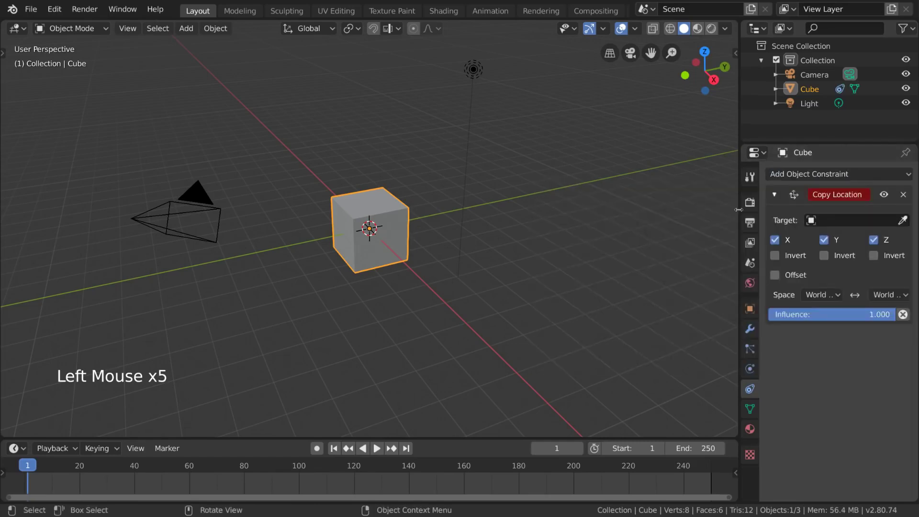
click(870, 225)
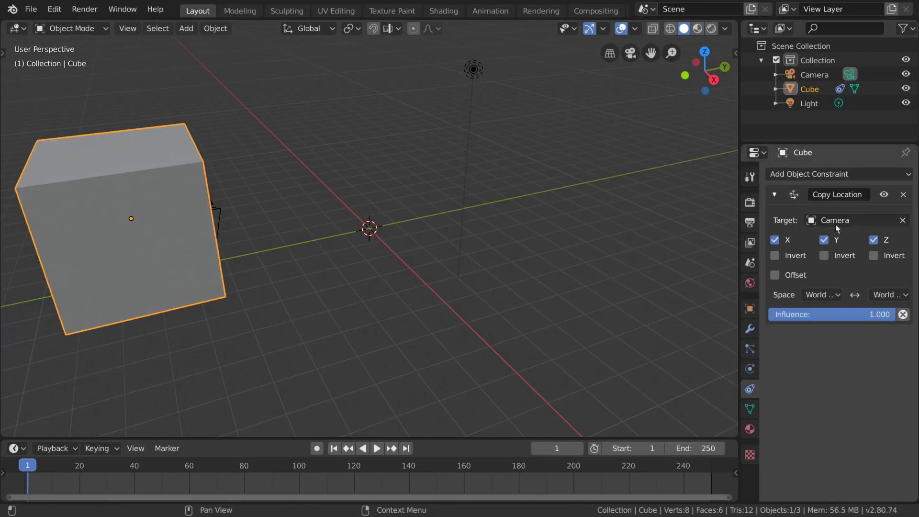
click(890, 199)
click(890, 199)
click(889, 199)
click(908, 196)
Step: Add a Damped Track constraint tracking the Camera along the Z axis, then remove it
click(900, 176)
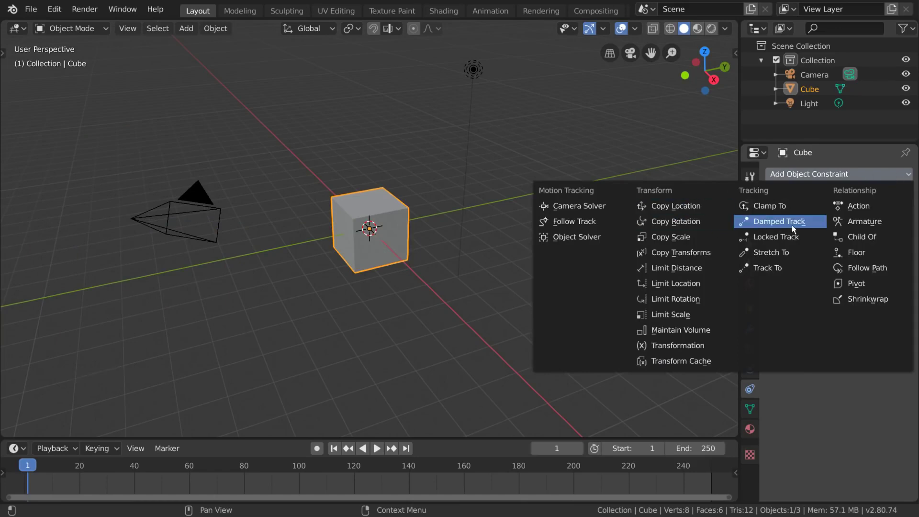
click(860, 222)
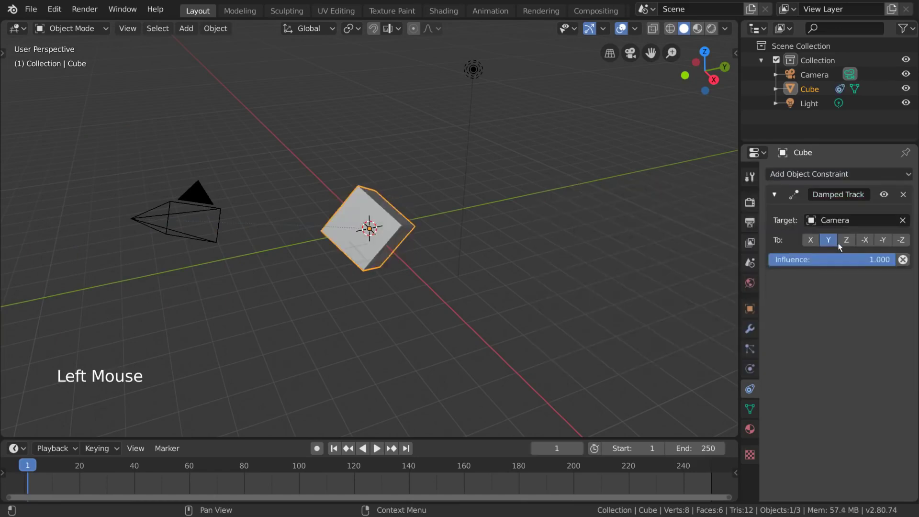
click(848, 247)
click(852, 264)
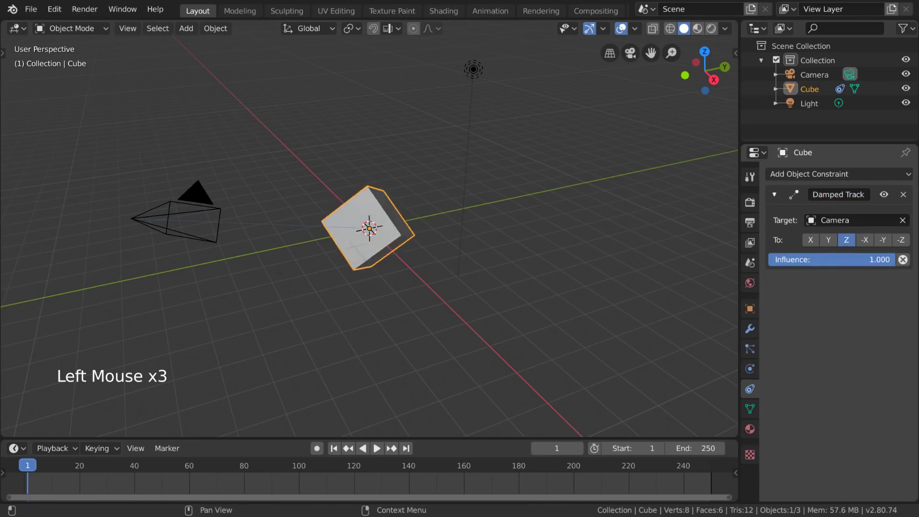
click(905, 198)
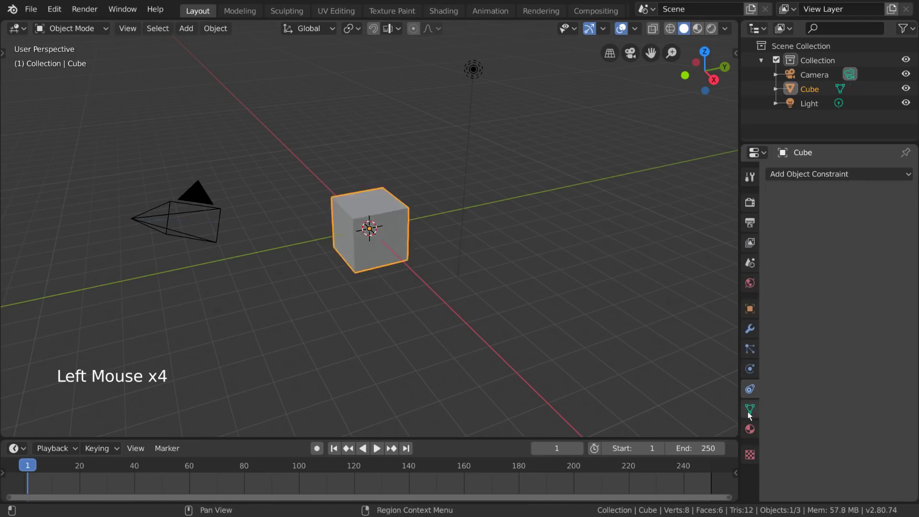
Step: Add an Ico Sphere, restore the Cube's own mesh in the Data settings, delete the sphere and reselect the Cube
click(751, 415)
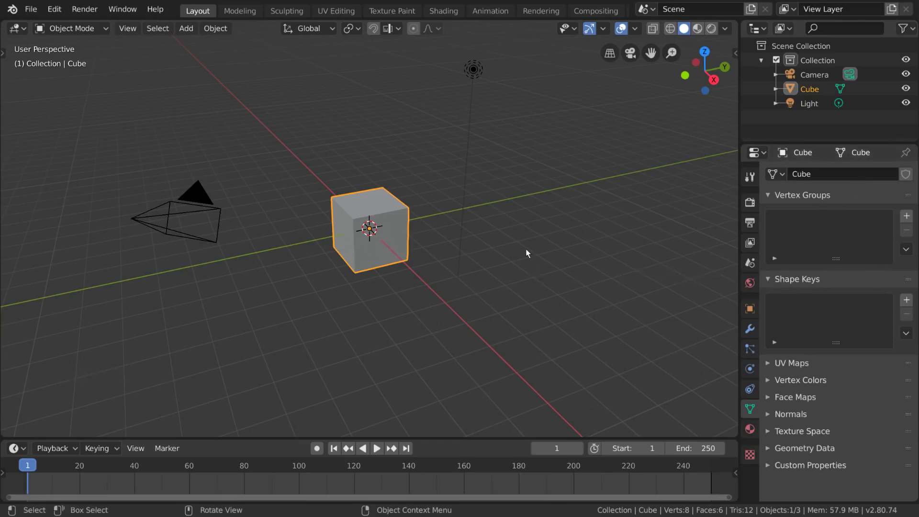
key(shift+a)
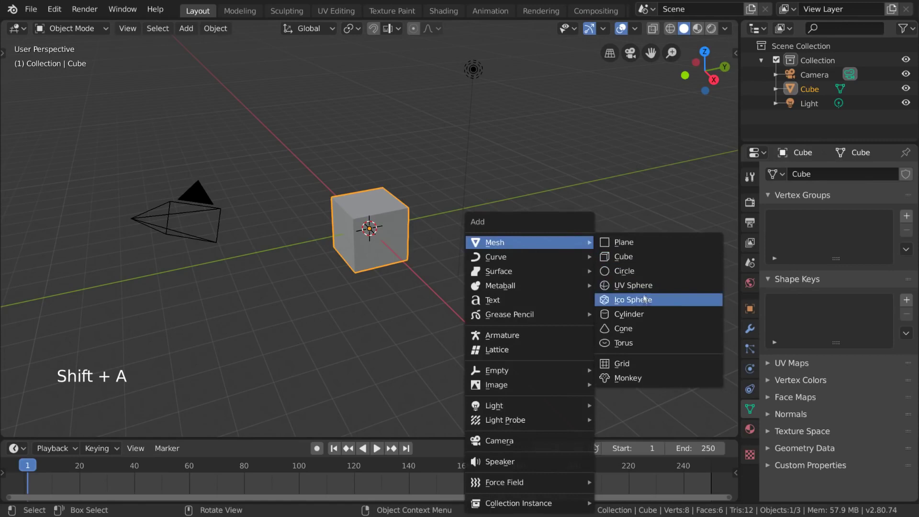
key(g)
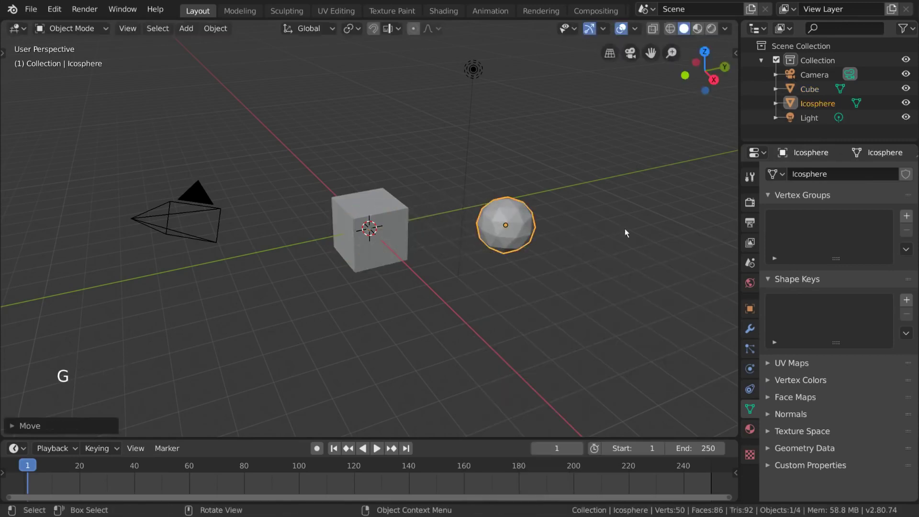
click(393, 226)
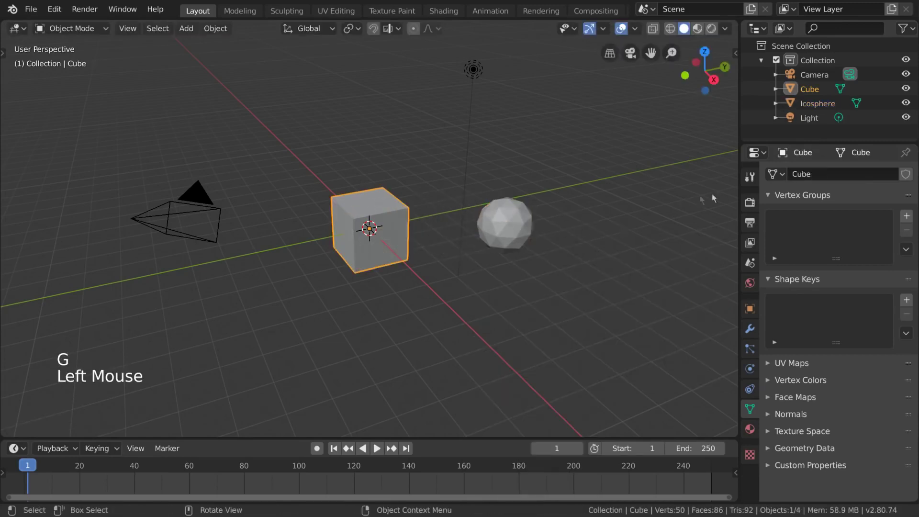
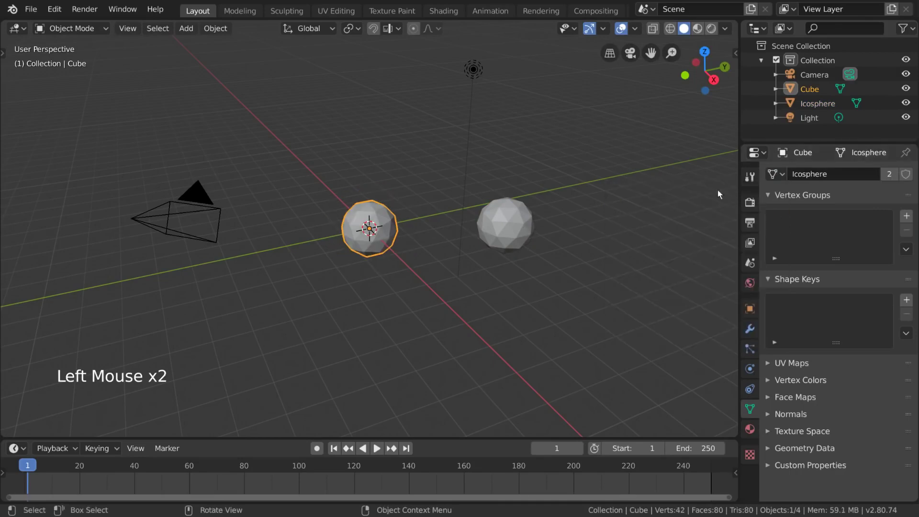
click(774, 181)
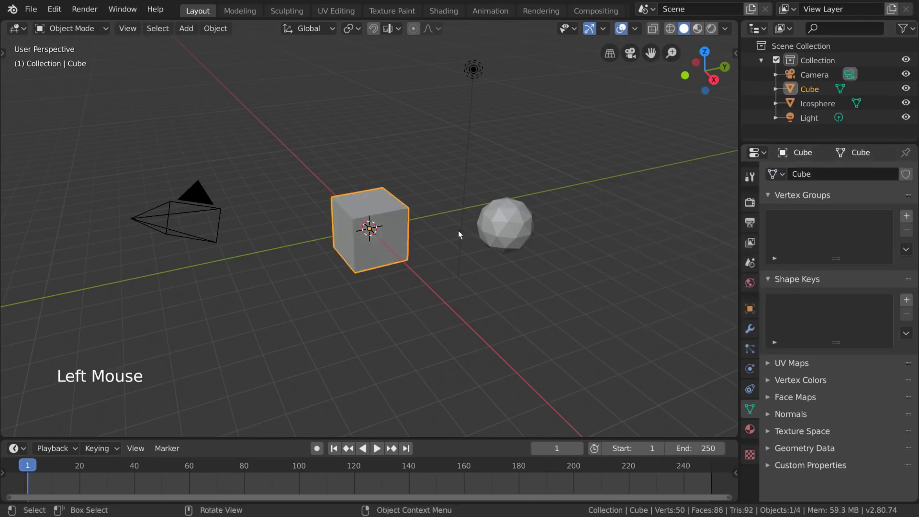
click(514, 234)
key(x)
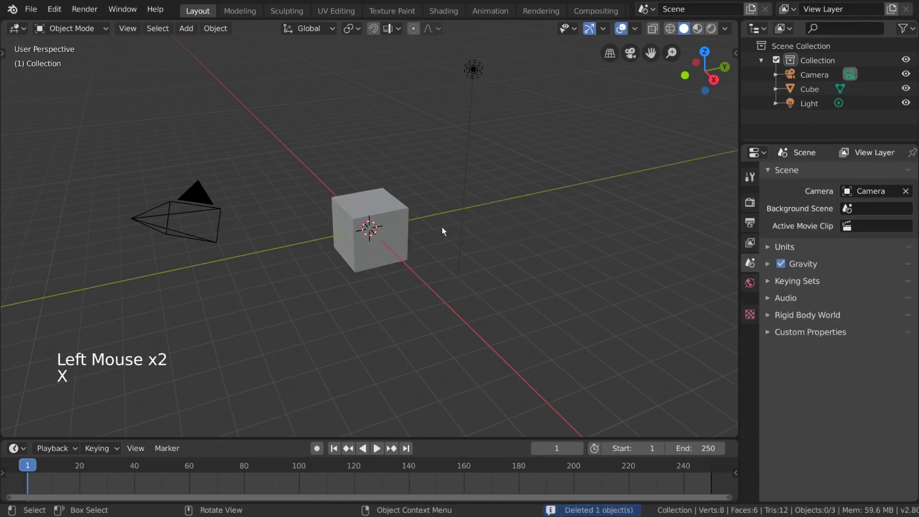
click(405, 219)
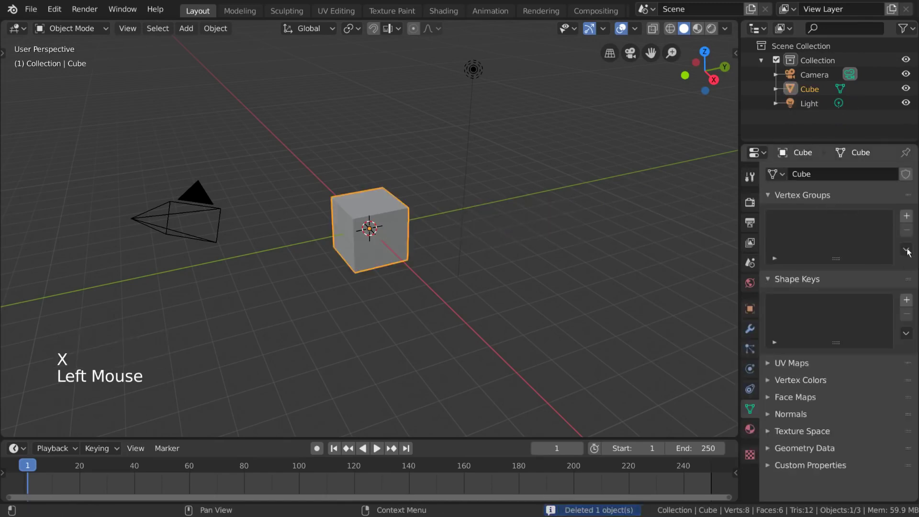
Step: Expand the Cube's mesh data panels, including the empty vertex groups and shape keys
click(911, 218)
click(915, 234)
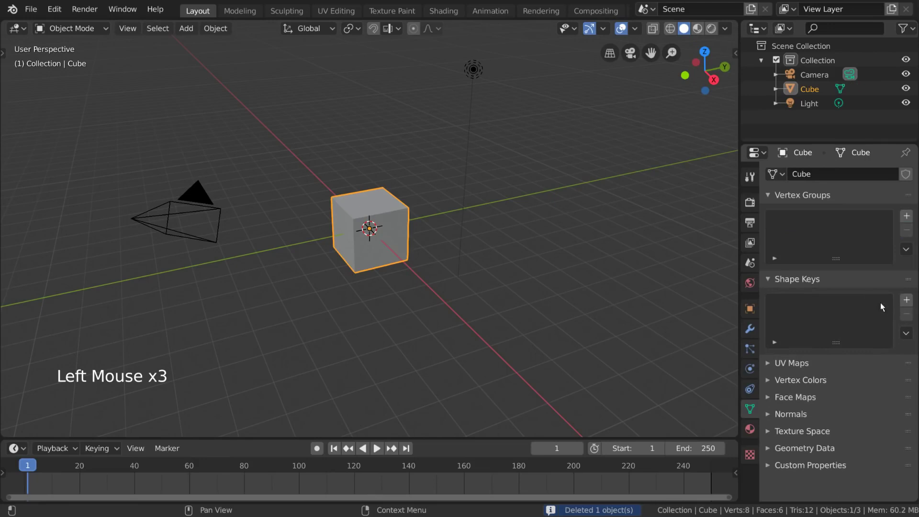
click(912, 301)
click(912, 317)
click(814, 365)
click(811, 366)
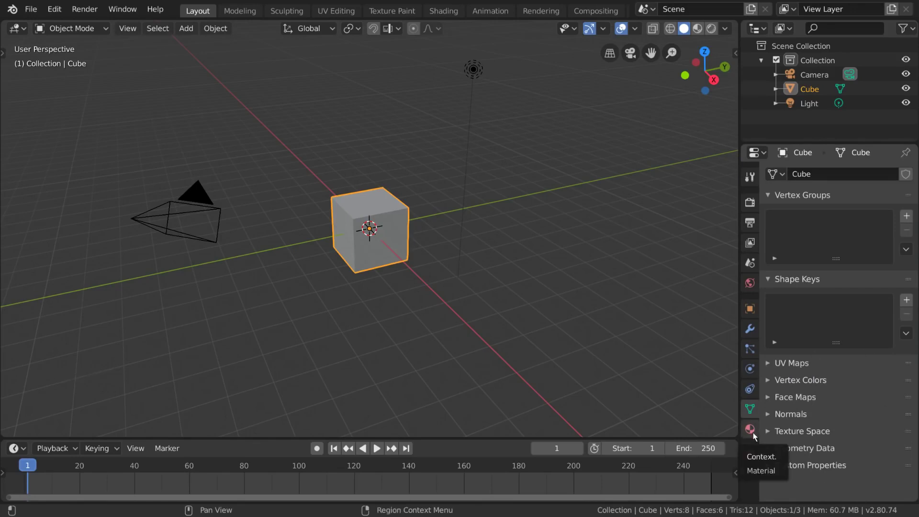
Step: Show and hide the material preview sphere for the Cube's Material
click(755, 438)
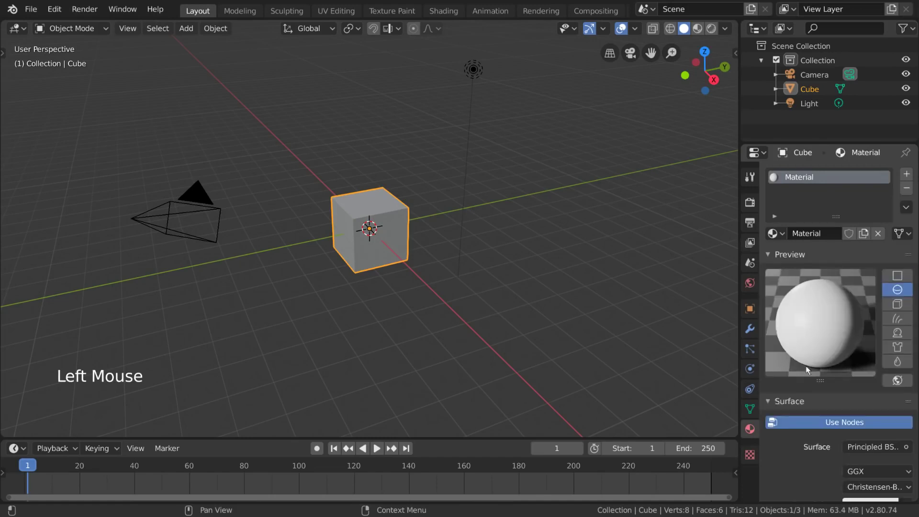
scroll(down, 3)
scroll(up, 3)
click(808, 255)
Step: Browse the surface shader list for the Principled BSDF material without changing it
scroll(down, 3)
click(873, 281)
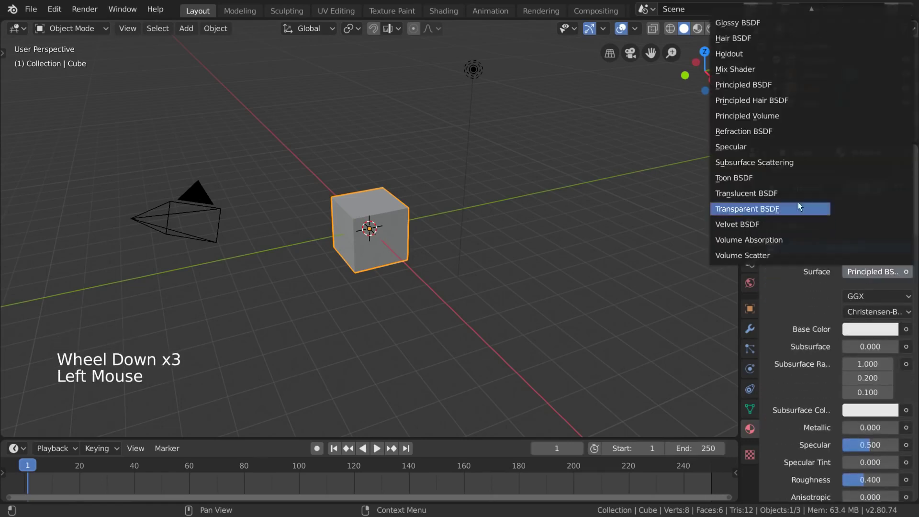
scroll(down, 3)
scroll(up, 3)
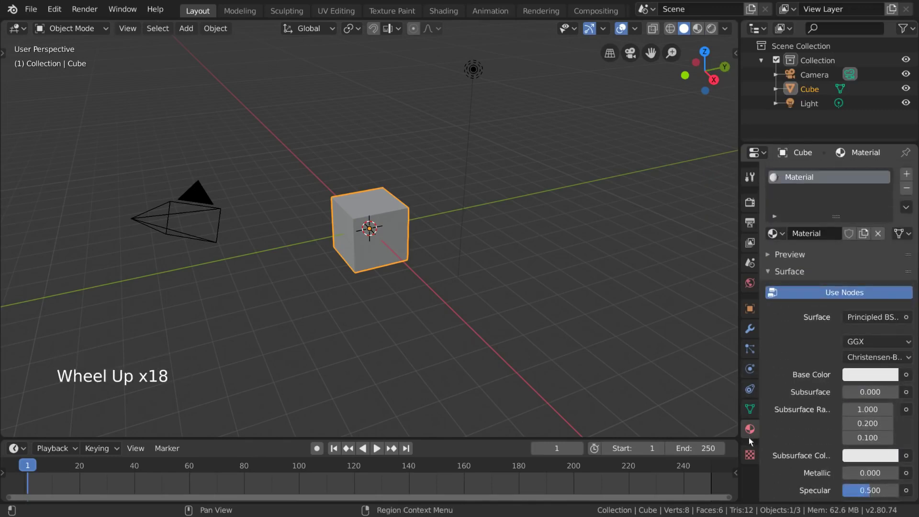
Step: Create a new image texture in the Texture settings and unlink it again
click(757, 463)
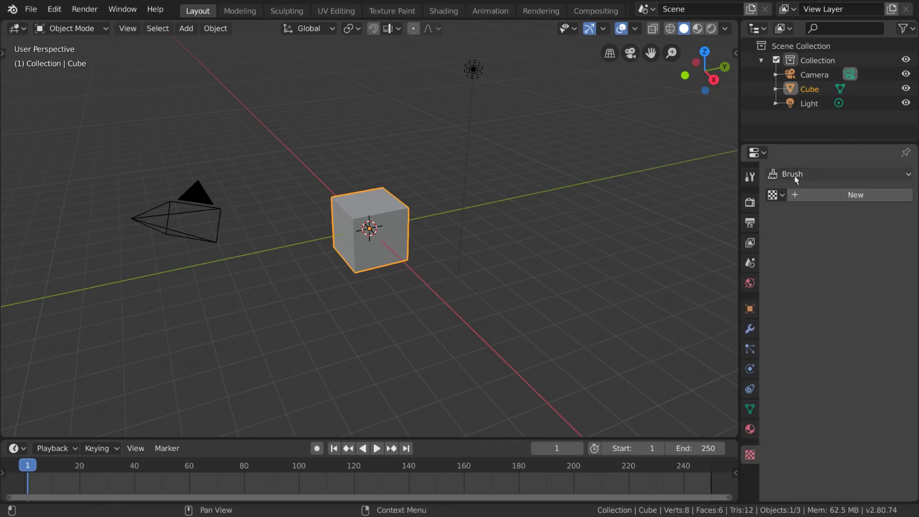
click(838, 198)
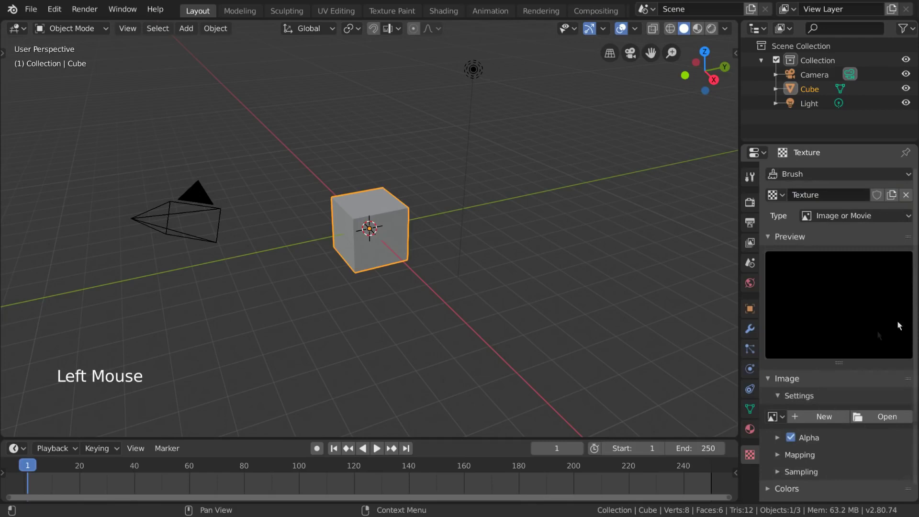
click(909, 199)
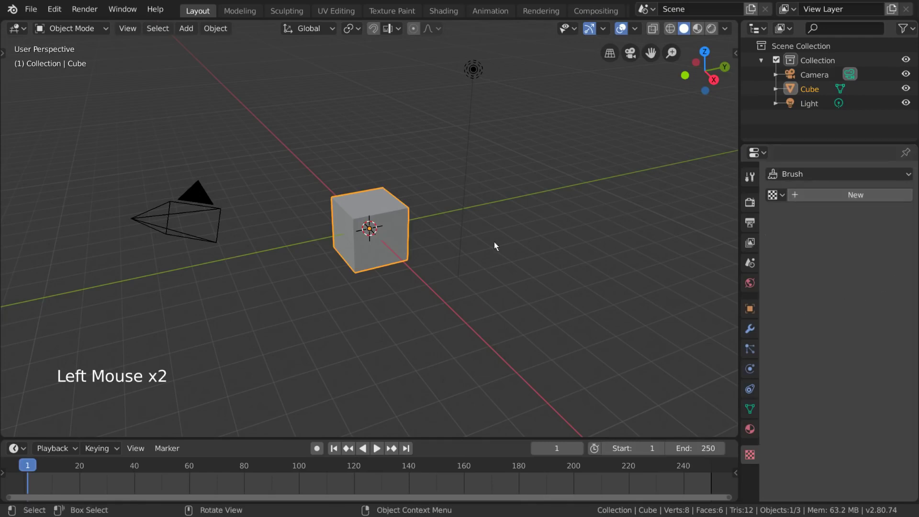
Step: Show the point Light's power and radius settings, then select the Camera to view its 50 mm lens
click(476, 95)
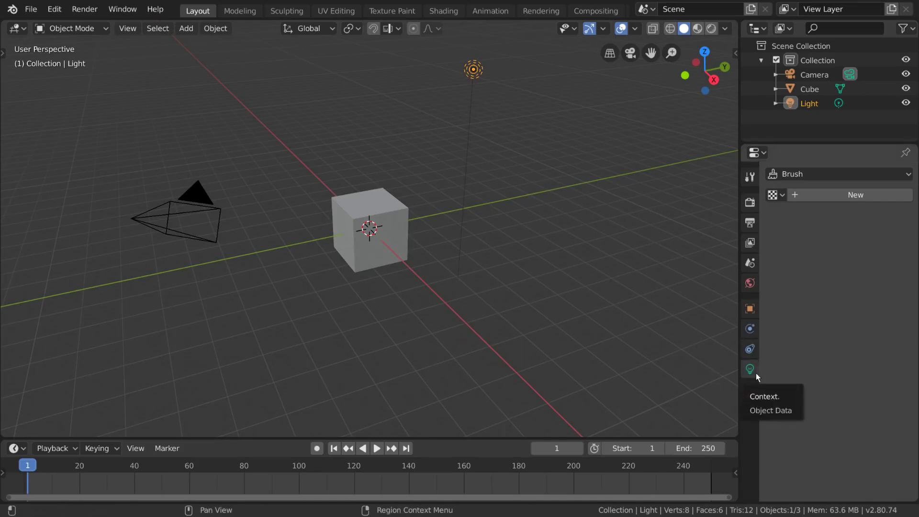
click(759, 377)
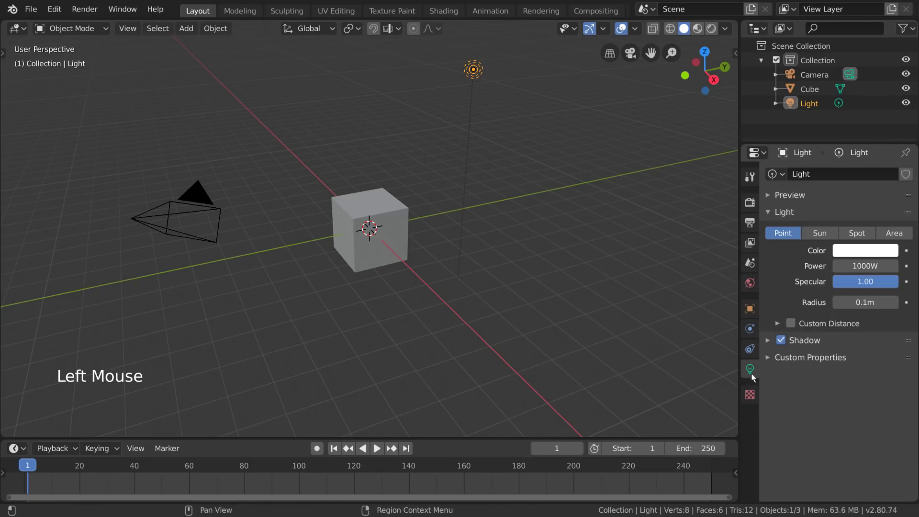
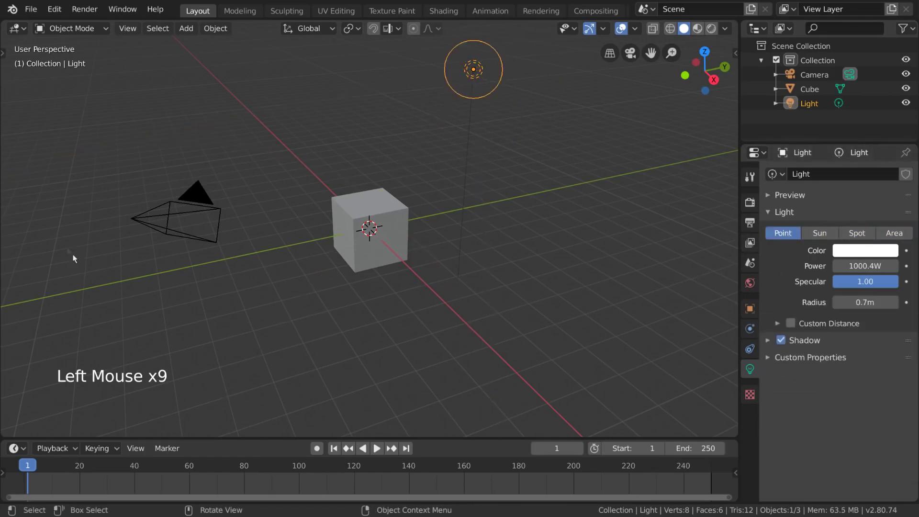
click(205, 194)
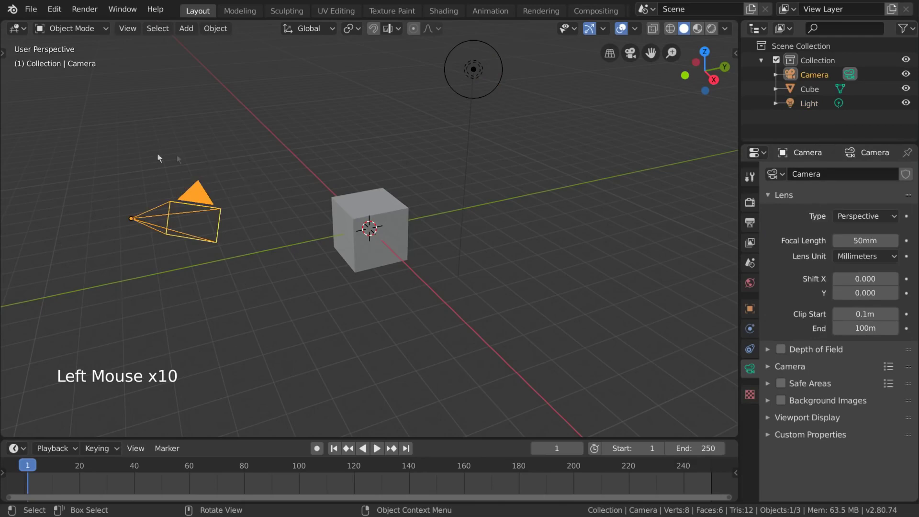